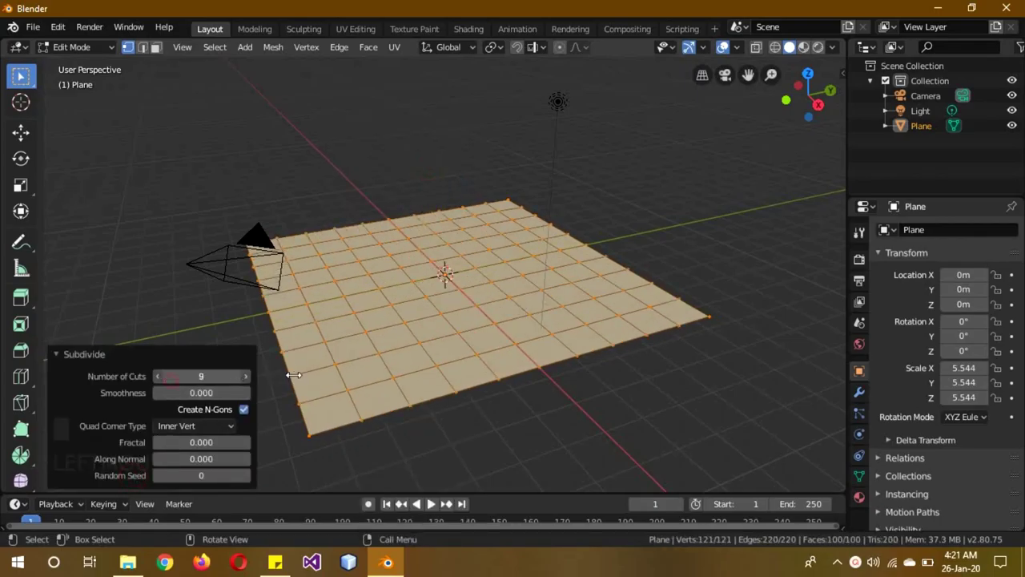
Step: Preview the finished weight-painted plane, then return to the fresh 121-face plane in Edit Mode
left_click(144, 362)
left_click_drag(87, 51, 464, 270)
left_click_drag(449, 264, 437, 291)
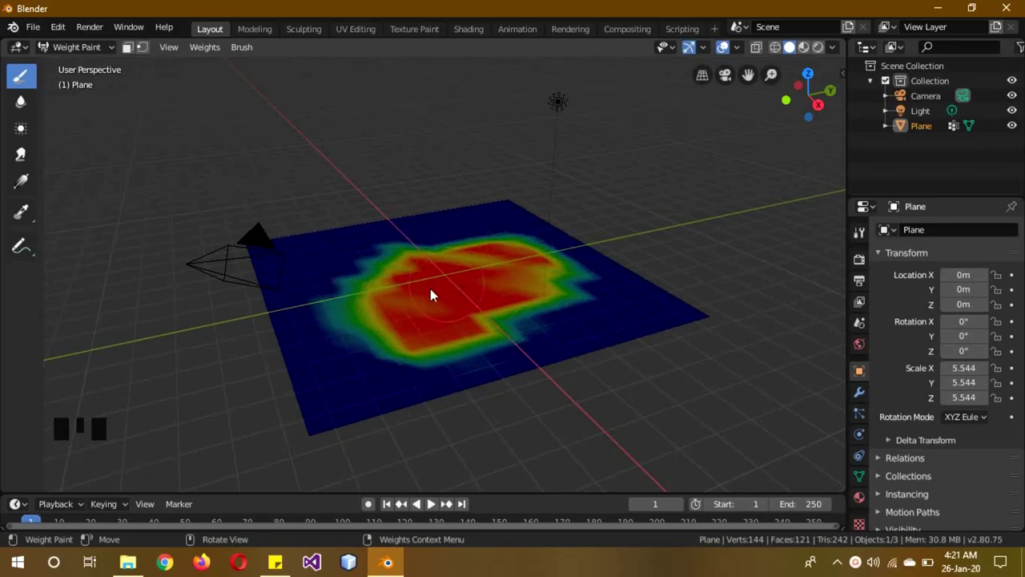
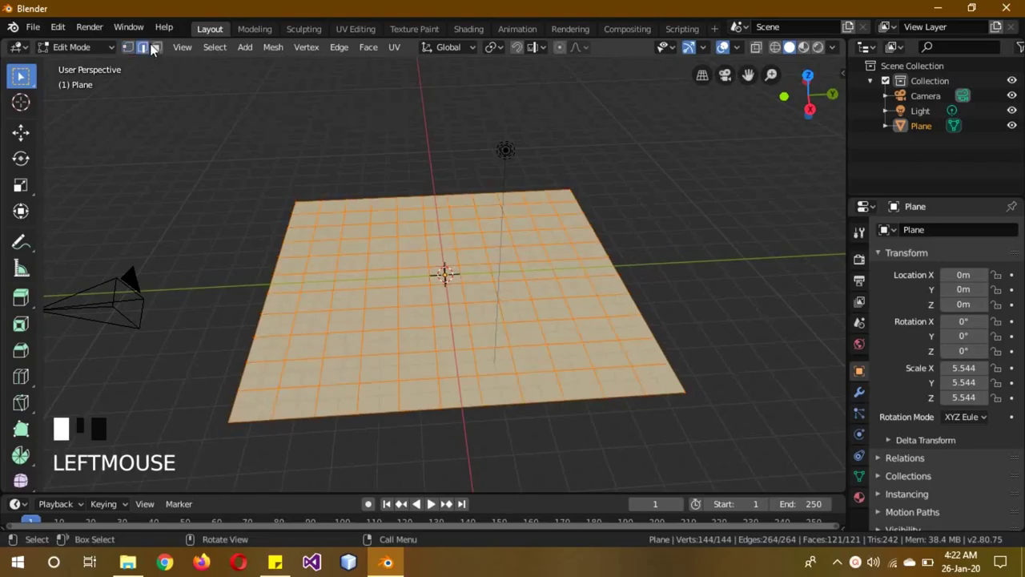
Step: In Face Select mode, deselect all and circle-select a 29-face block around the plane's centre
left_click(169, 52)
key("a")
key("c")
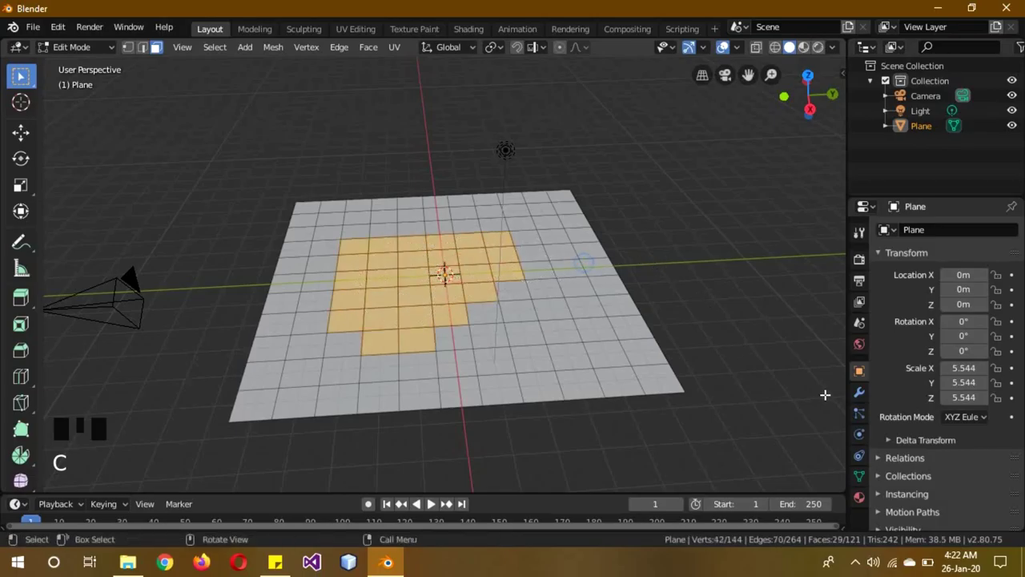
left_click(865, 458)
Step: Add a vertex group in the mesh data properties and rename it 'wait'
left_click(868, 471)
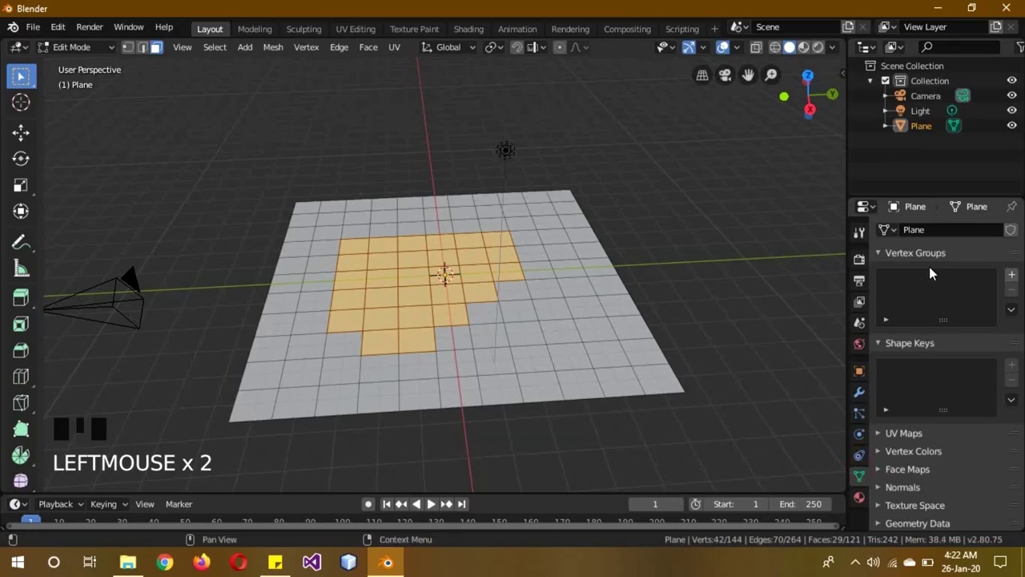
left_click_drag(1017, 281, 956, 294)
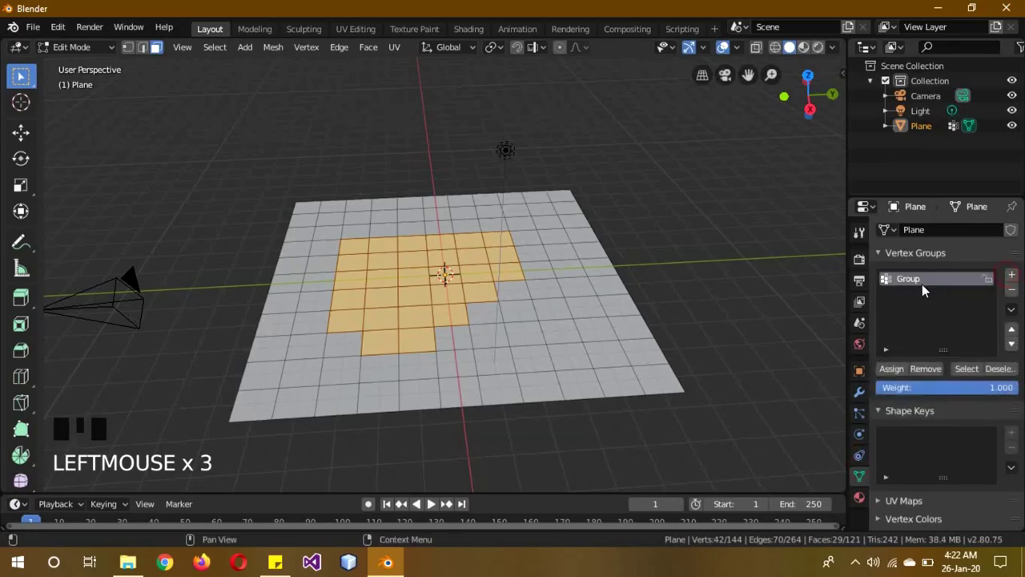
left_click(923, 283)
left_click_drag(923, 283, 957, 397)
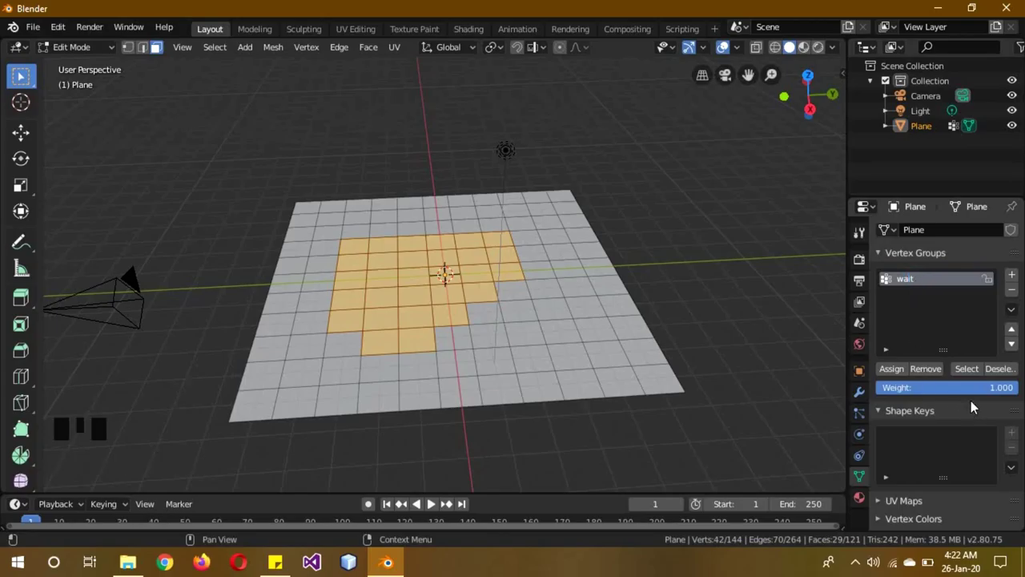
left_click(901, 375)
Step: Assign the block to 'wait' at weight 1.000 and check it as a heatmap in Weight Paint mode
left_click_drag(102, 51, 344, 347)
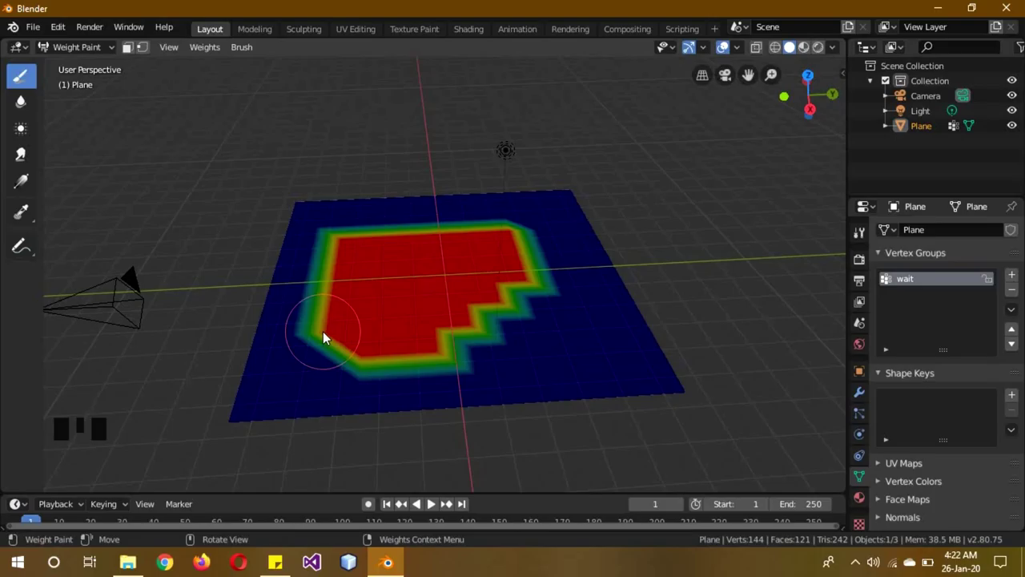
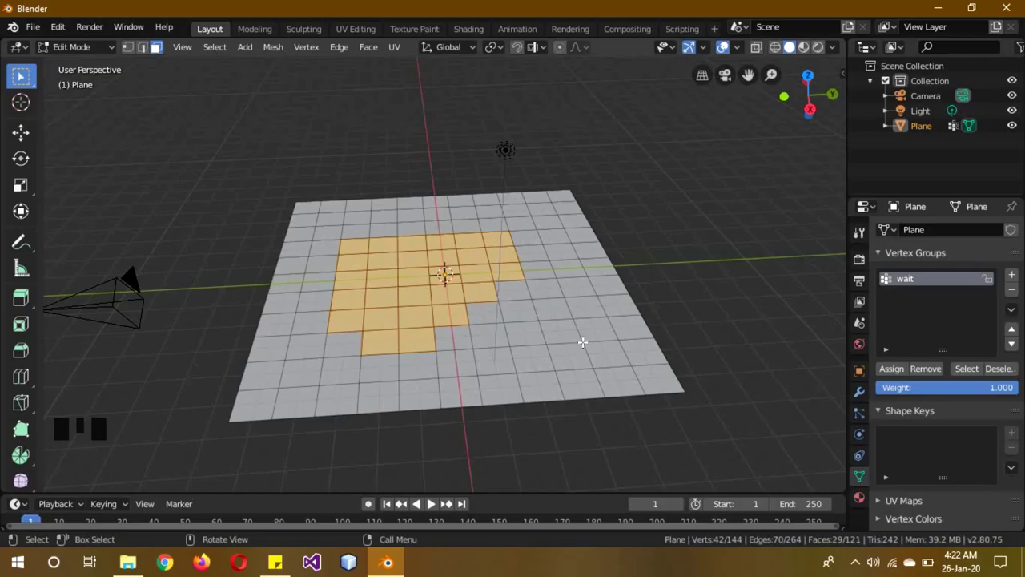
Step: Deselect all, add a second vertex group 'Group', and circle-select four front-right faces at weight 0.448
key("a")
left_click(1020, 275)
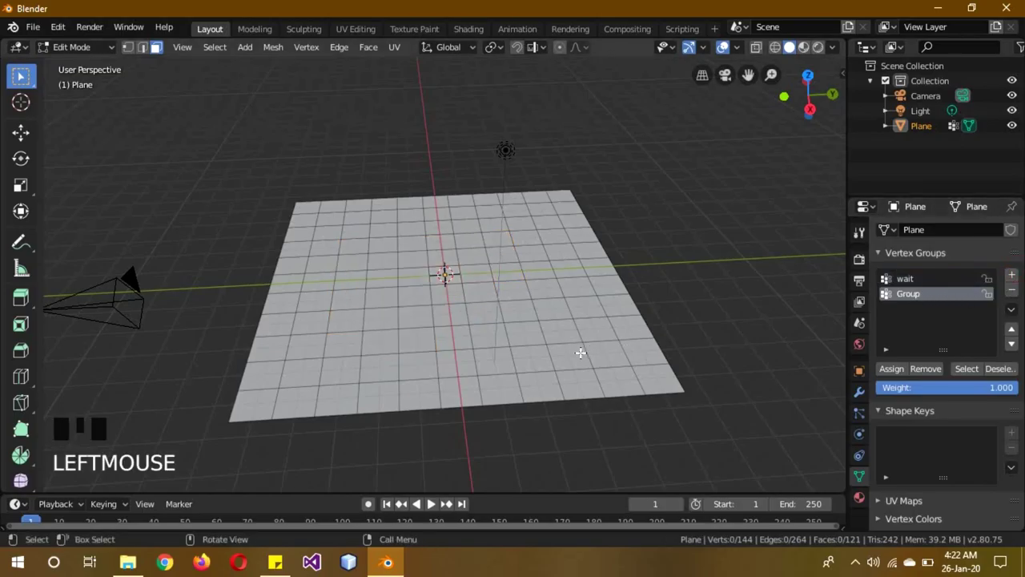
key("c")
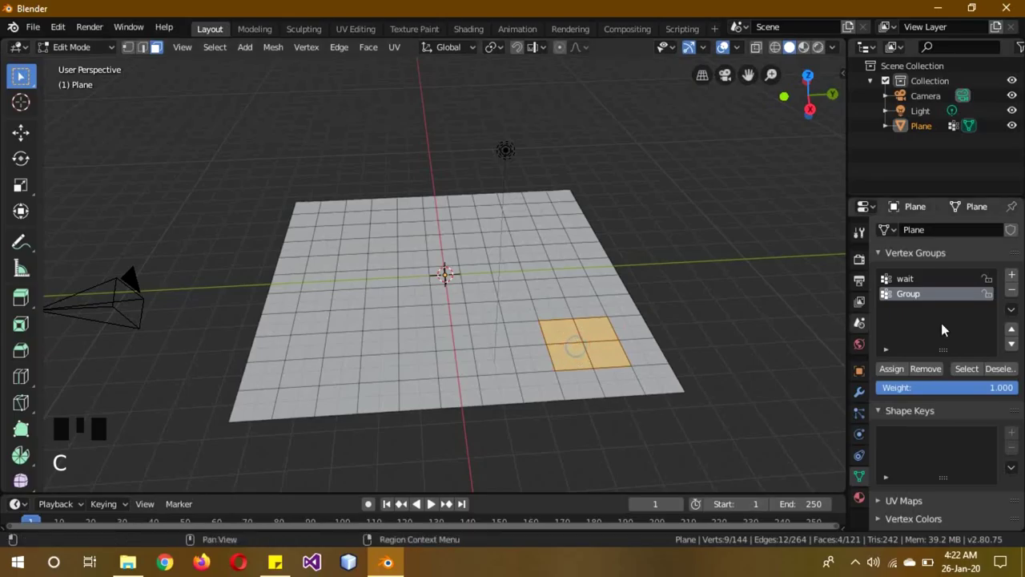
Step: Assign the four faces to 'Group' at 0.448, then compare the Group and wait heatmaps in Weight Paint mode
left_click_drag(997, 393, 902, 376)
left_click_drag(80, 49, 529, 266)
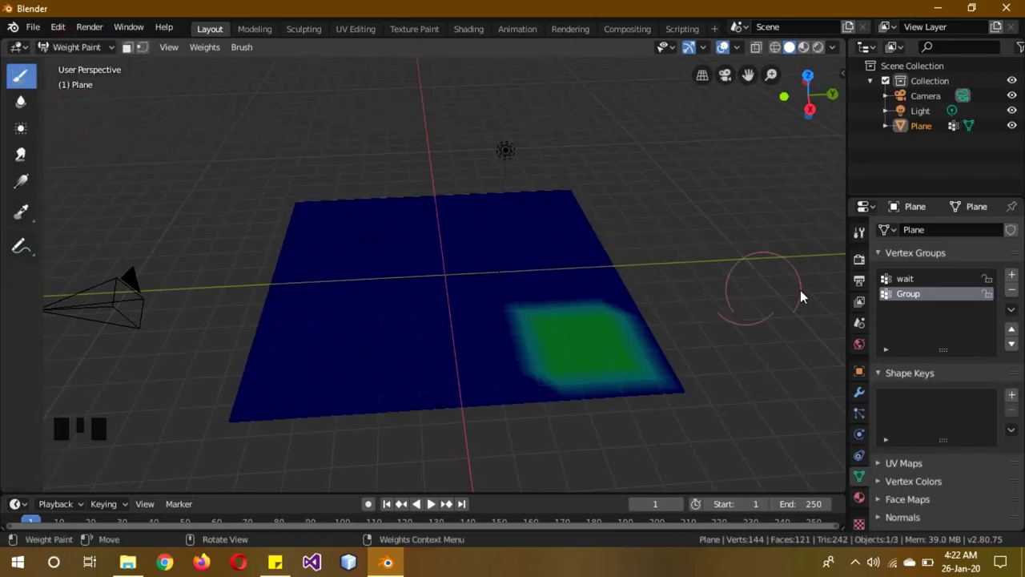
left_click(923, 285)
left_click(923, 299)
left_click(913, 287)
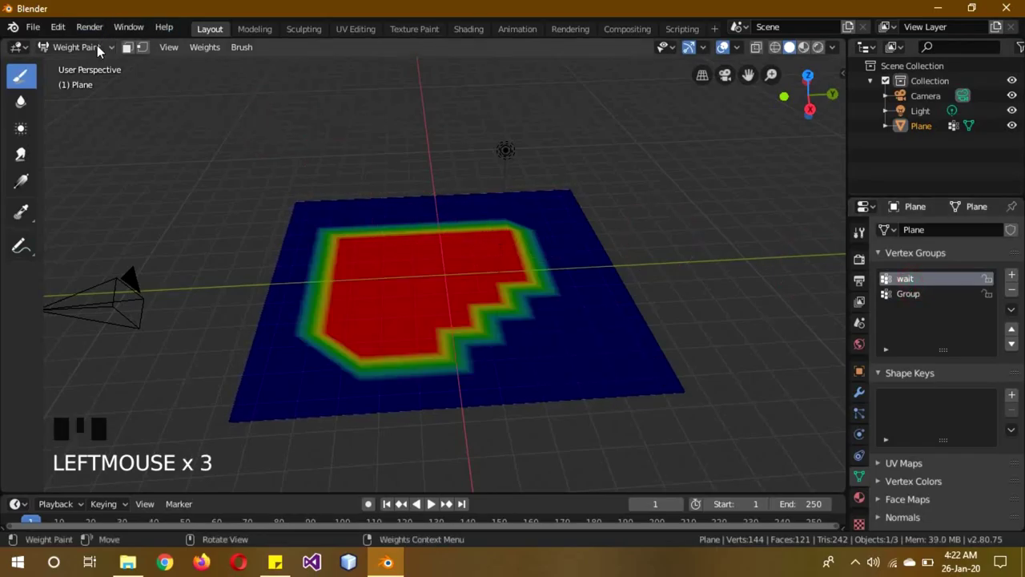